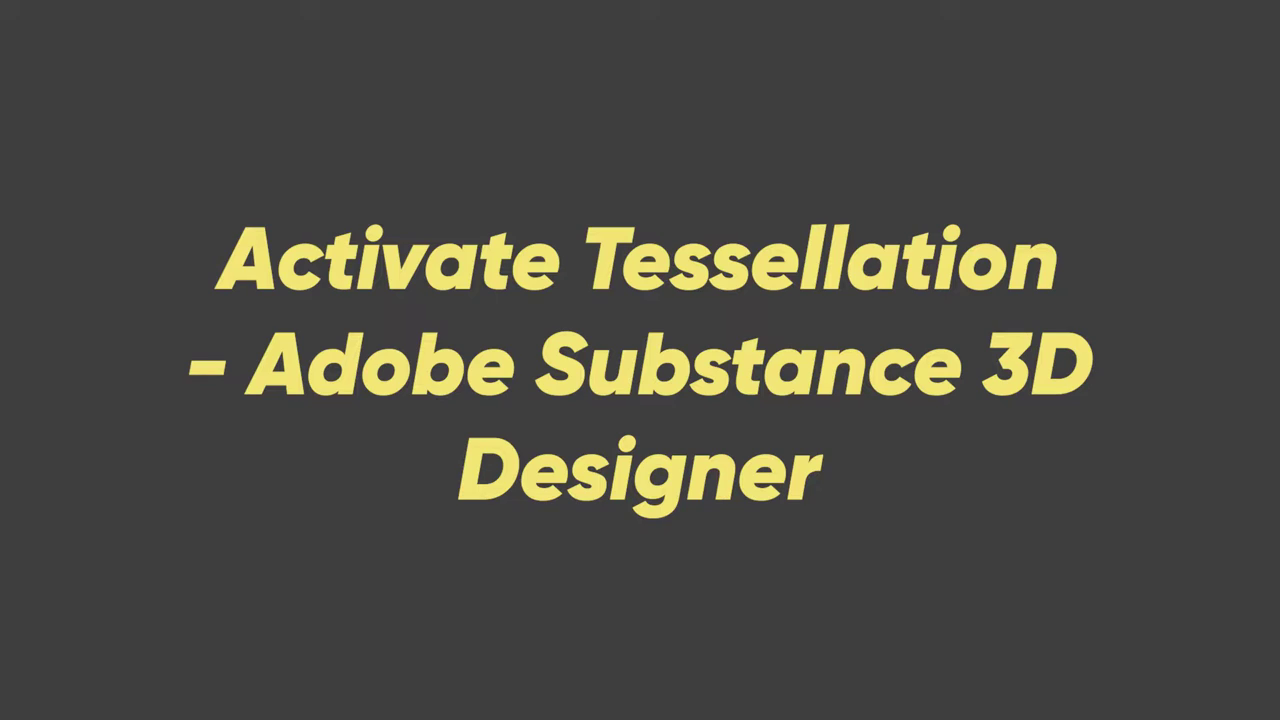
Step: Show the File > New choices for creating a graph or package
click(16, 29)
click(47, 46)
Step: Create a new Substance graph named 'Video' from the Metallic Roughness template
click(204, 49)
text(video)
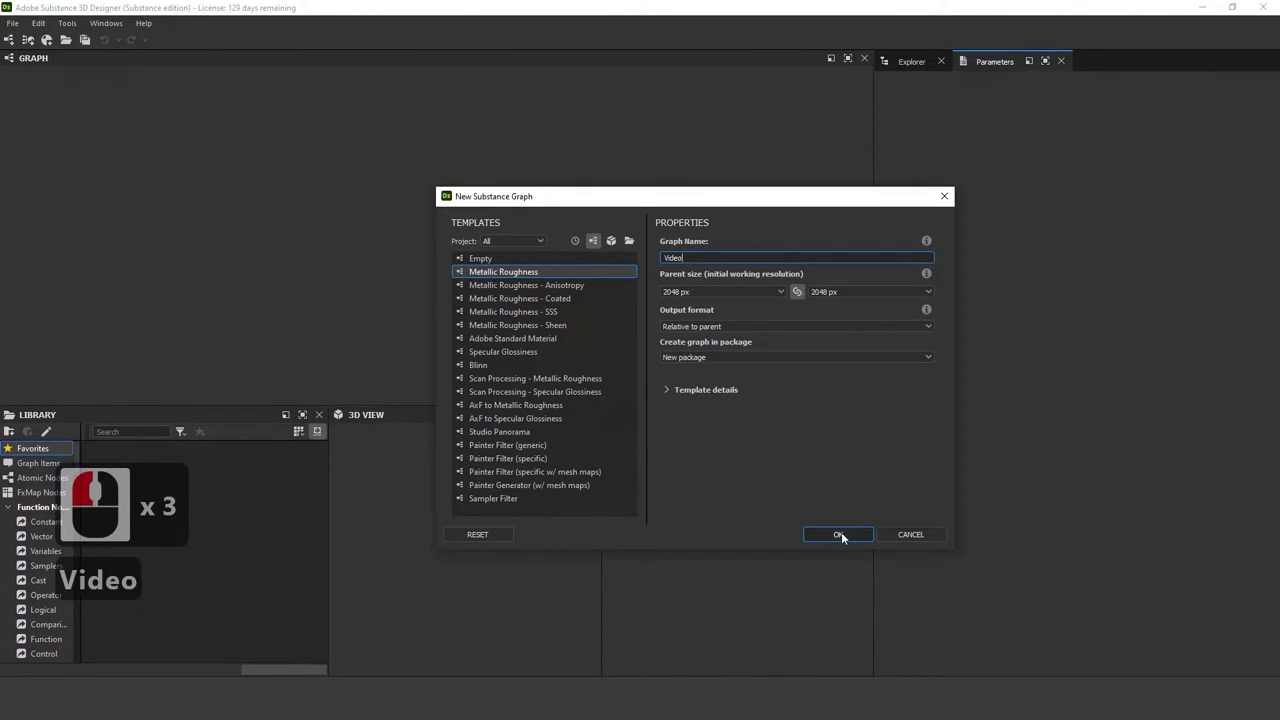
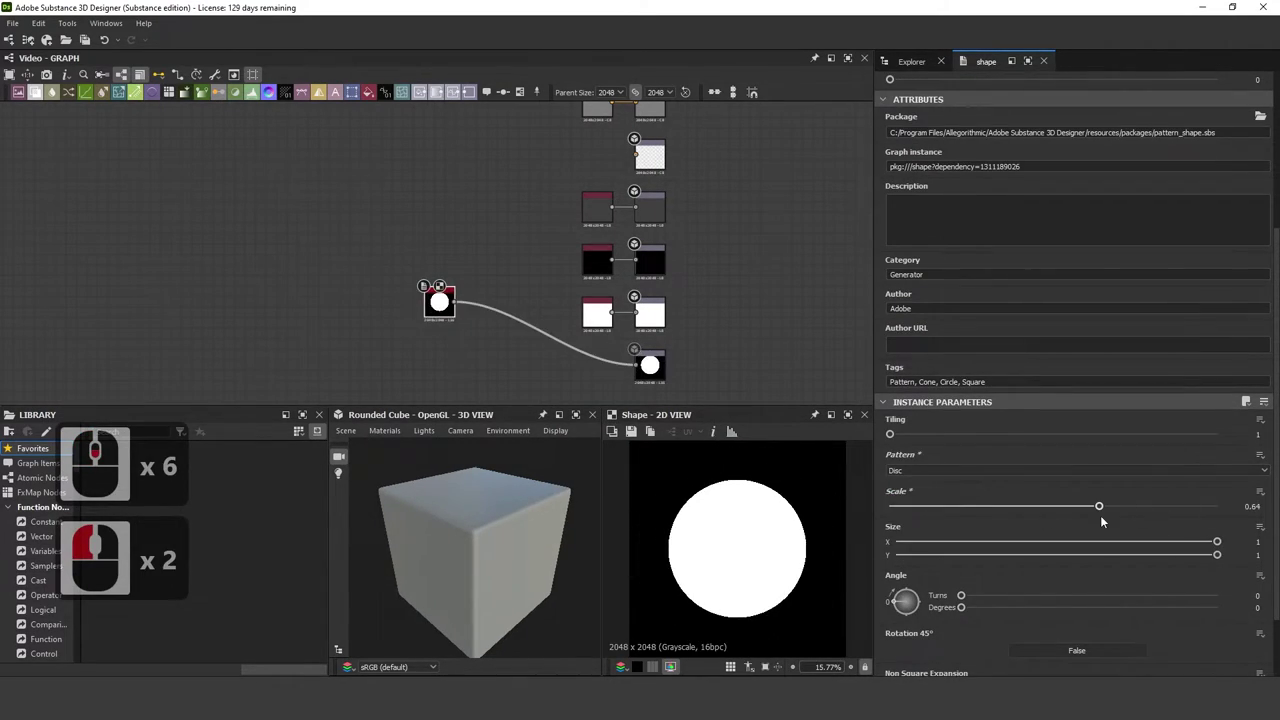
Step: Switch the 3D preview material to Metallic Roughness Tessellation + Displacement
click(1105, 520)
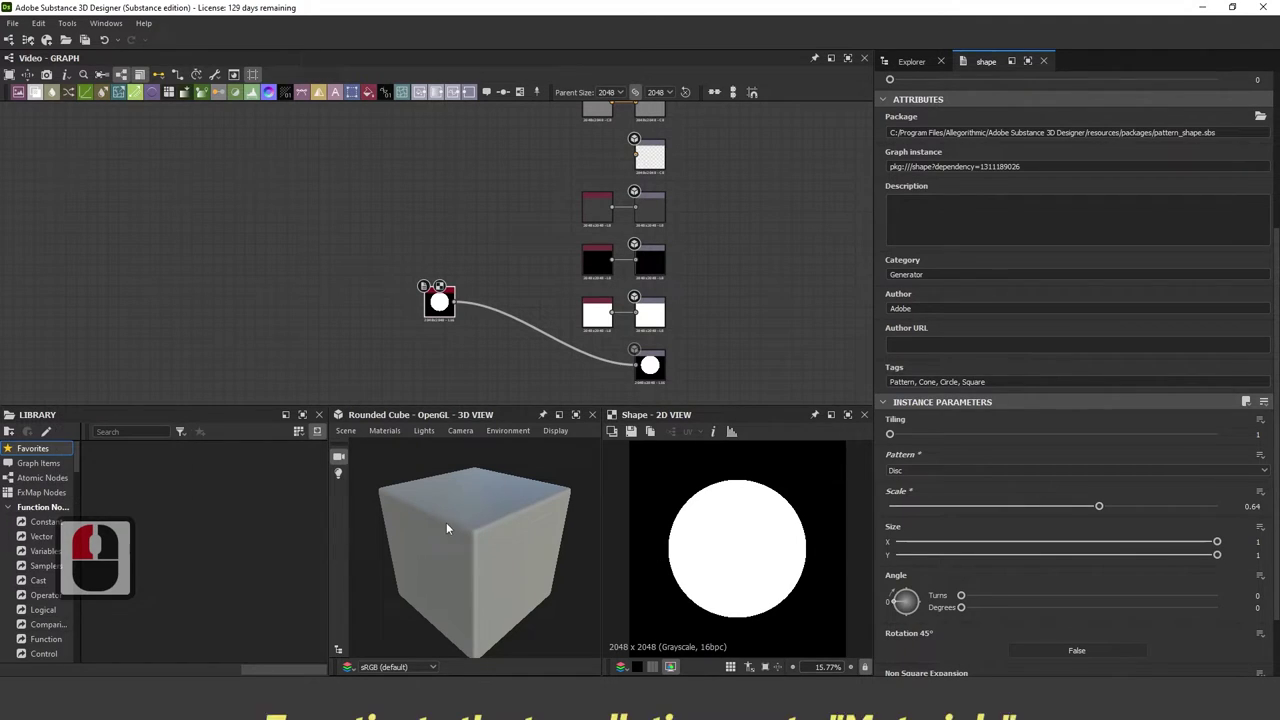
click(397, 440)
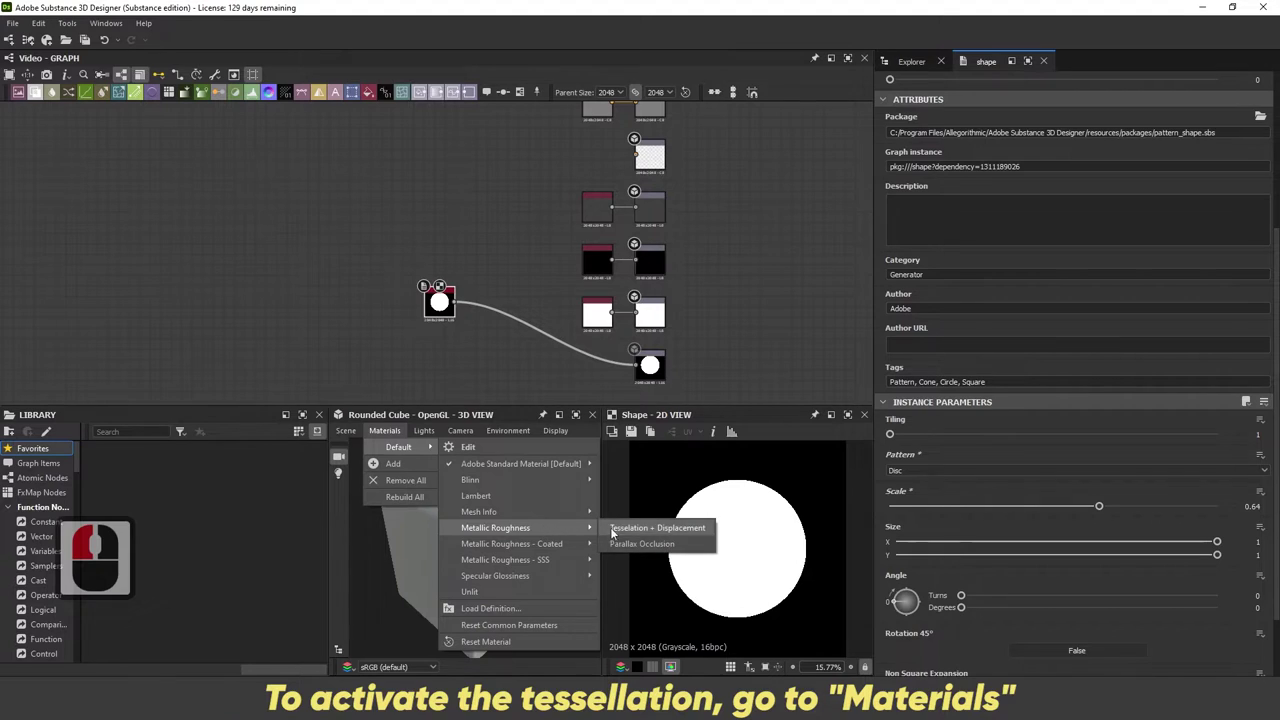
click(630, 536)
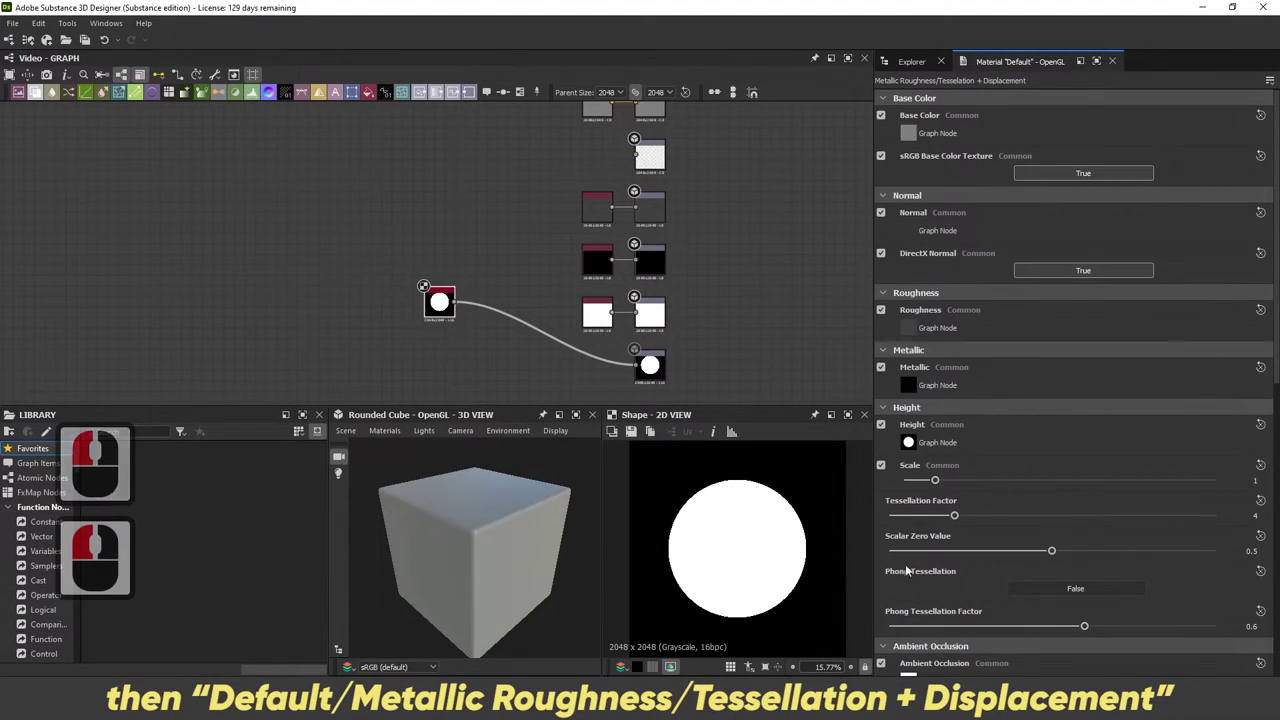
Step: Drag the Height Scale slider to its maximum so the disc bulges from the cube
drag(959, 530, 946, 492)
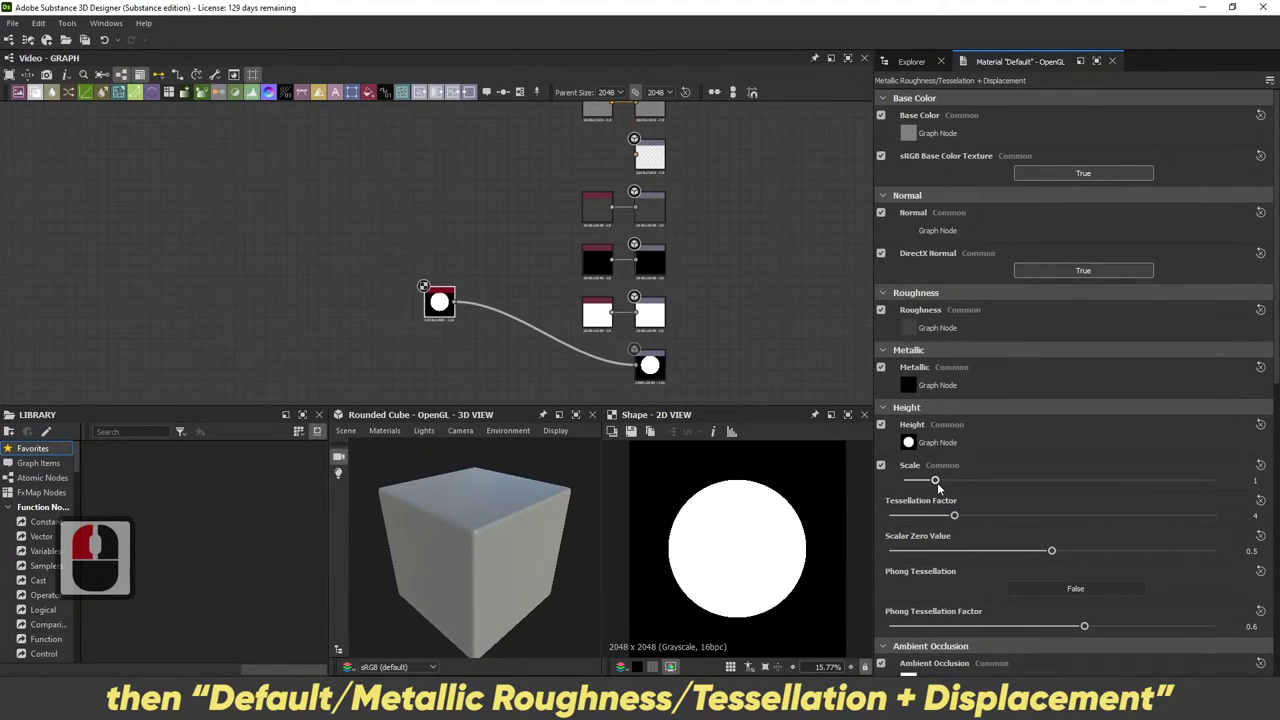
drag(951, 490, 1071, 492)
click(1085, 492)
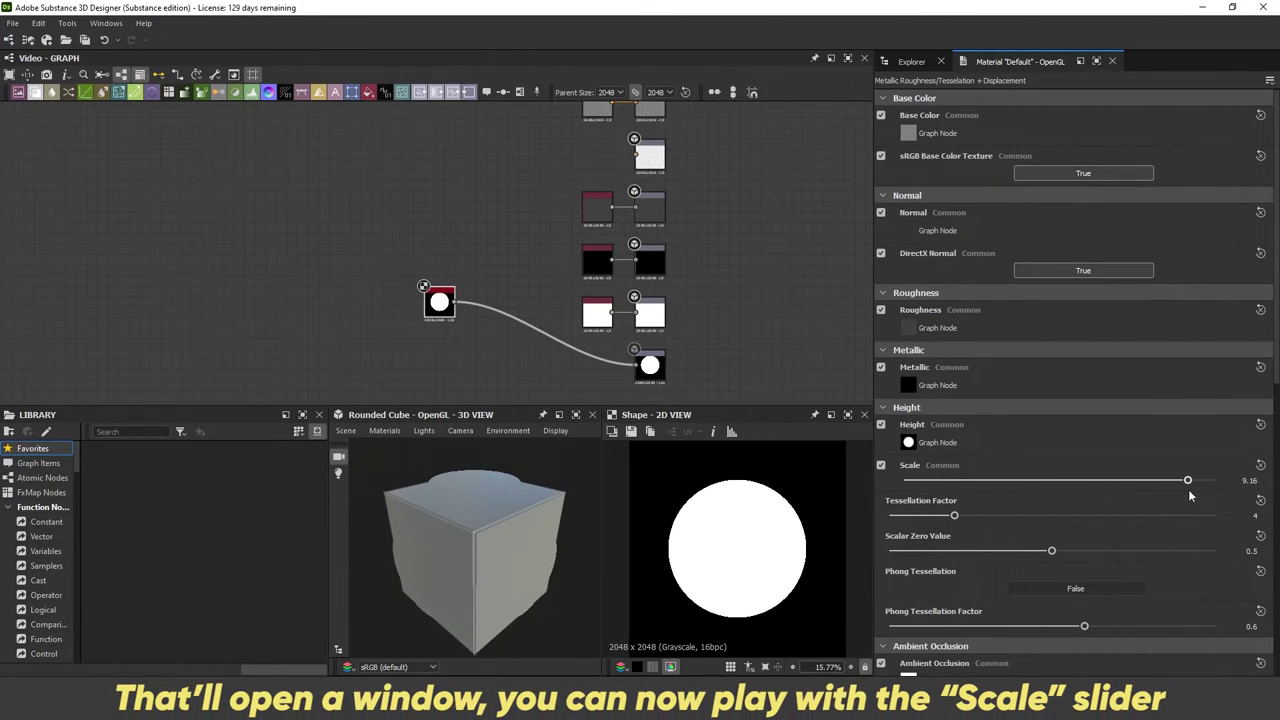
Step: Add a Height to Normal World Units node fed by the disc Shape output
drag(1243, 495, 465, 308)
text(height)
click(567, 362)
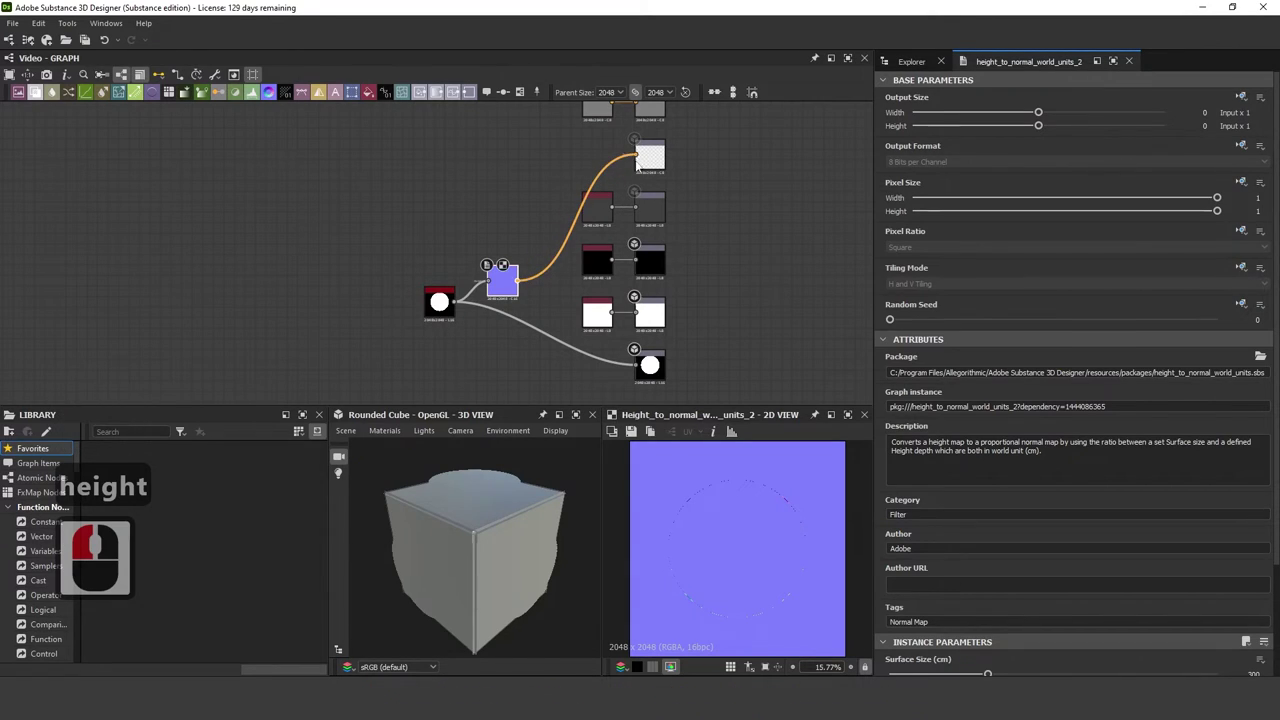
Step: Wire the normal map into the graph's Normal output and inspect the cube
click(644, 164)
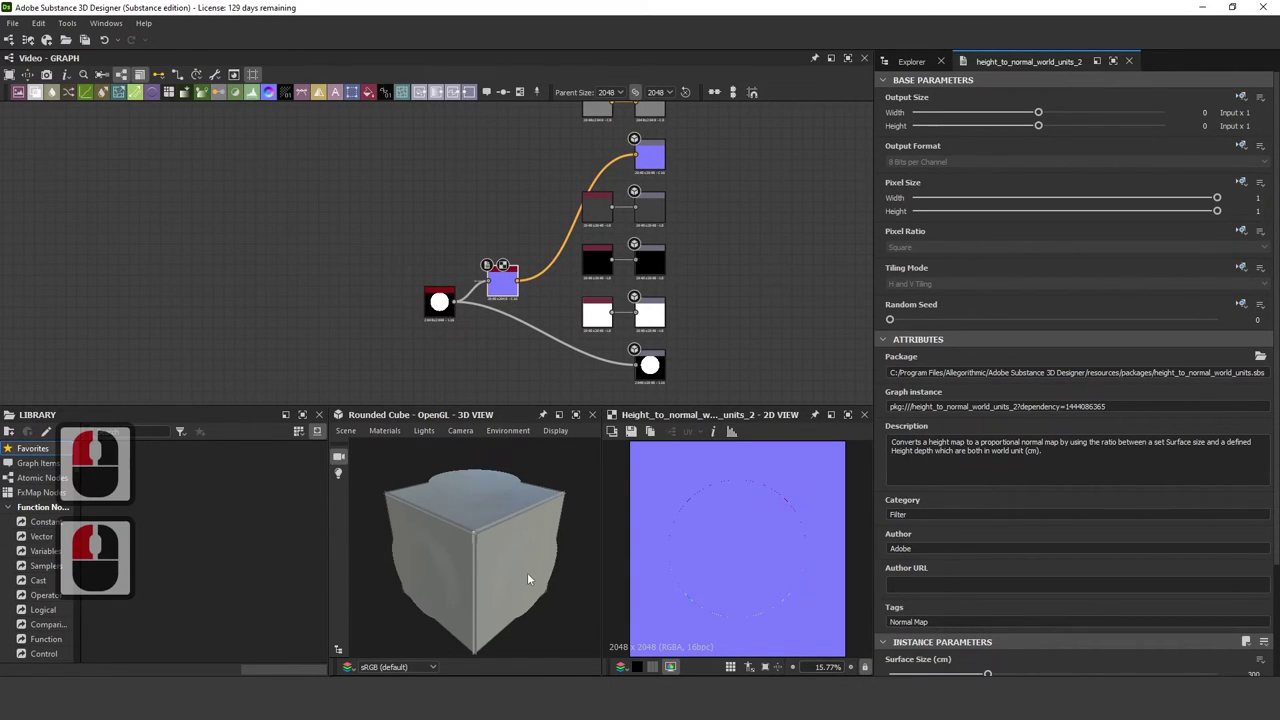
right_click(509, 581)
right_click(521, 545)
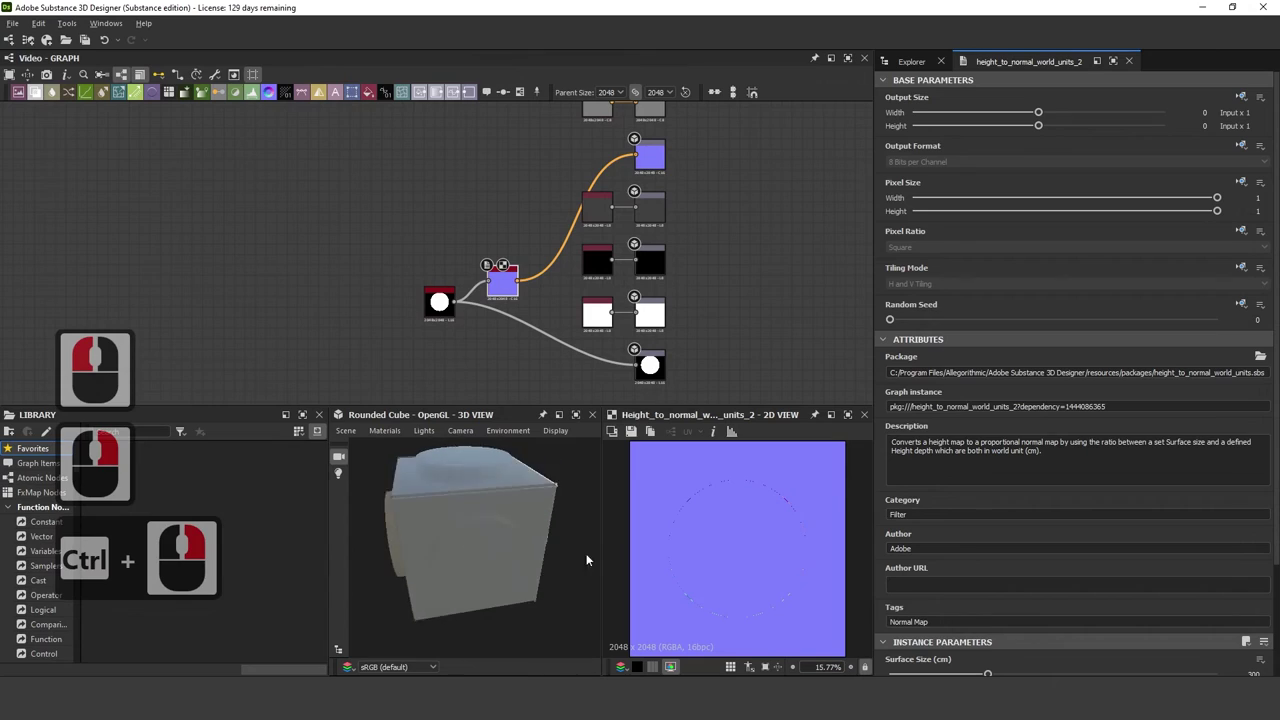